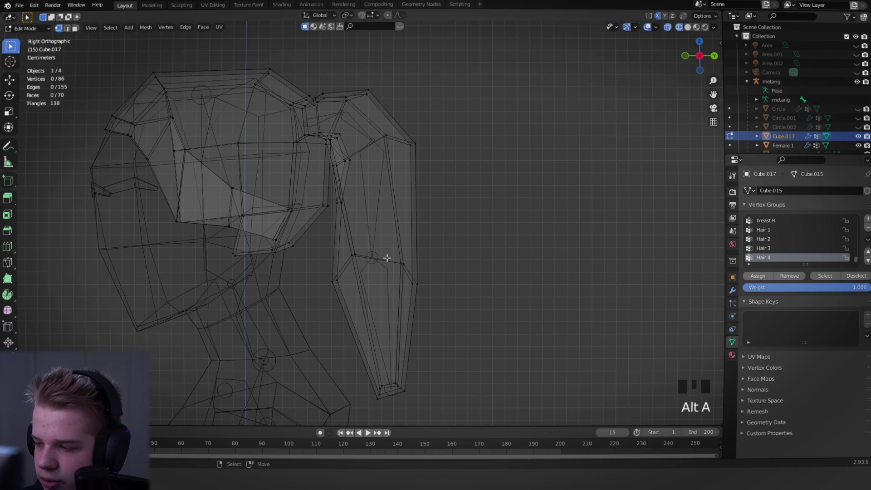
Loop-select the ponytail vertices and remove them from the spine vertex group.
right_click(388, 256)
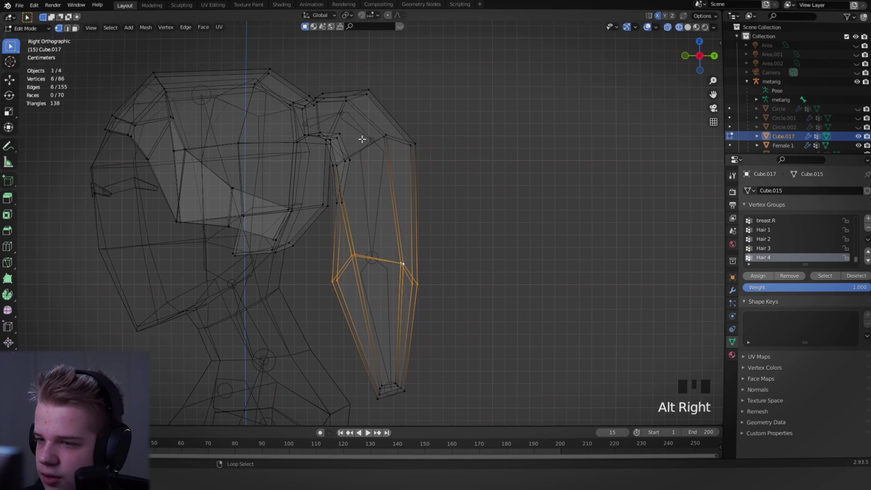
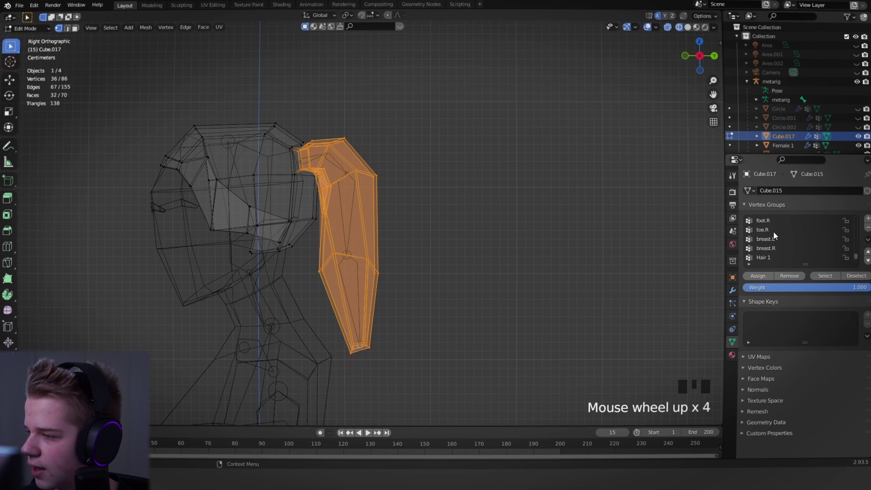
drag(857, 255, 793, 241)
scroll(down, 3)
click(782, 232)
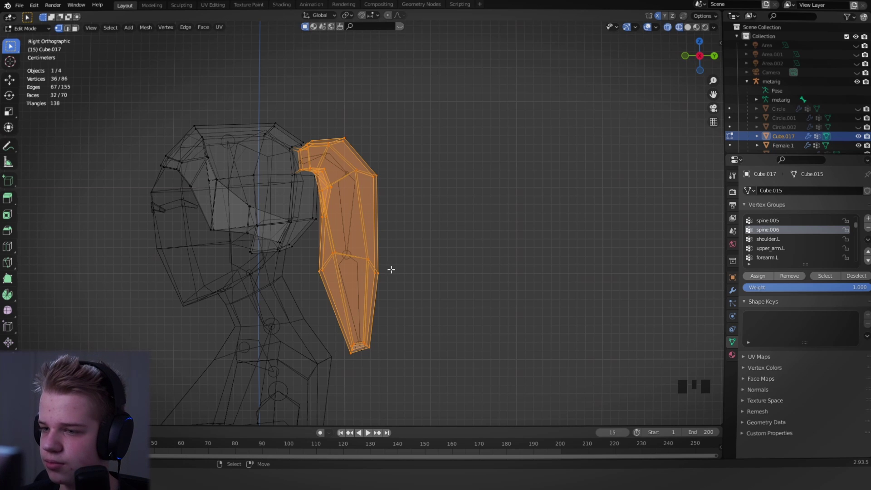
drag(795, 277, 324, 231)
Select the metarig armature and test-rotate two hair bones in Pose Mode.
key(Tab)
right_click(353, 215)
key(ctrl+Tab)
right_click(350, 212)
key(r)
right_click(357, 291)
key(r)
key(ctrl+Tab)
scroll(down, 3)
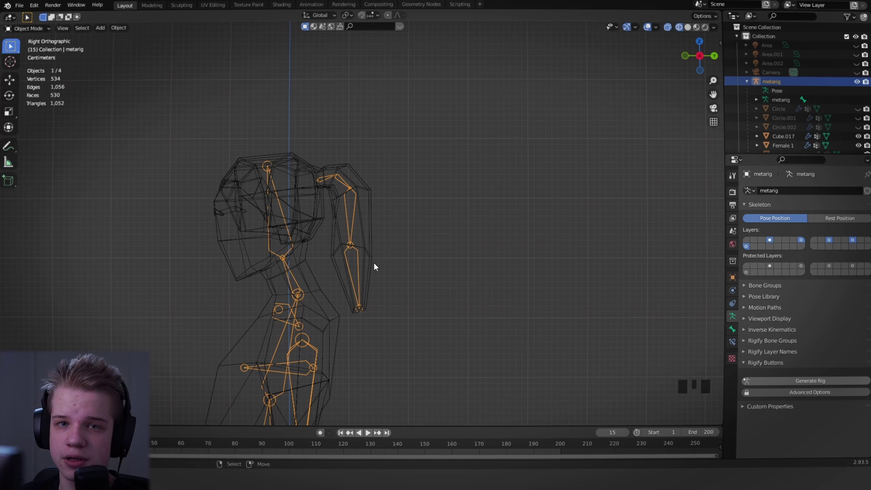
scroll(up, 3)
scroll(down, 3)
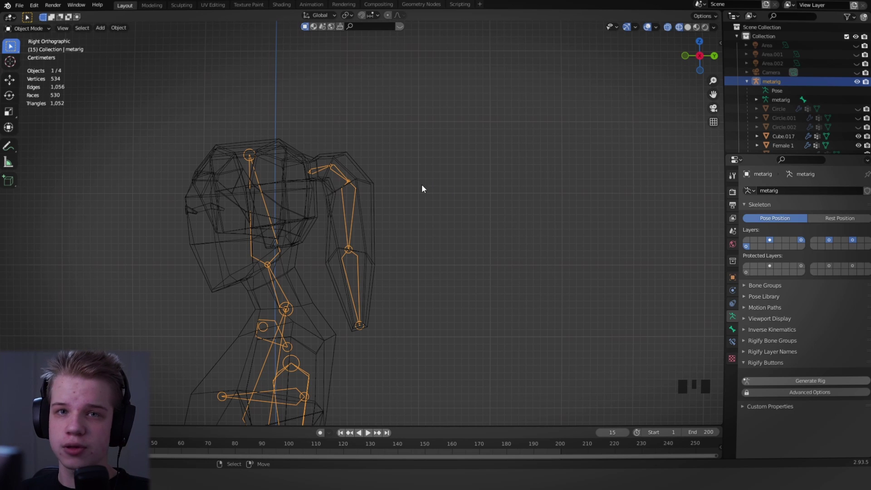
scroll(up, 3)
drag(334, 216, 333, 203)
Snap the cursor to the ponytail root joint and add a small Plain Axes empty there.
key(Tab)
right_click(318, 178)
key(shift+s)
key(Tab)
key(shift+a)
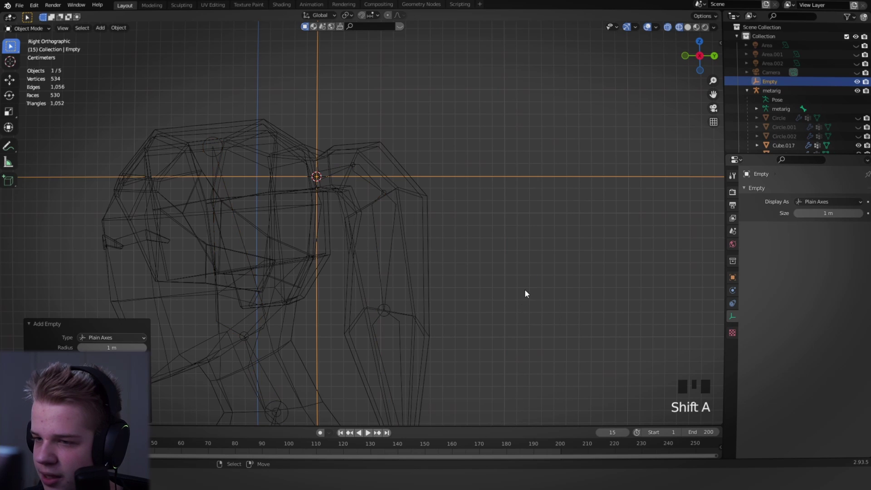
key(s)
key(s)
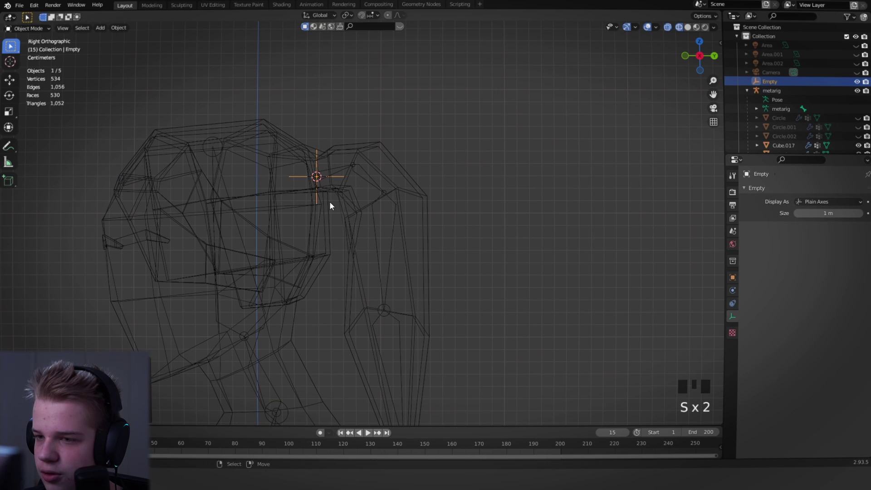
Duplicate the empty and snap it to the second ponytail joint.
right_click(364, 170)
key(Tab)
right_click(356, 162)
key(shift+s)
key(Tab)
right_click(340, 180)
key(shift+d)
key(shift+s)
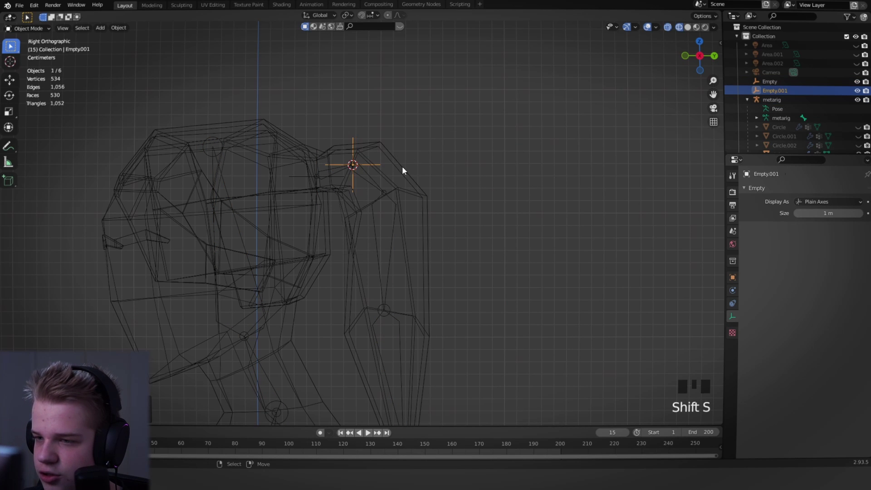
key(Tab)
Duplicate another empty onto the third ponytail joint.
right_click(374, 185)
key(Tab)
right_click(387, 189)
key(shift+s)
key(Tab)
right_click(369, 170)
key(shift+d)
key(shift+s)
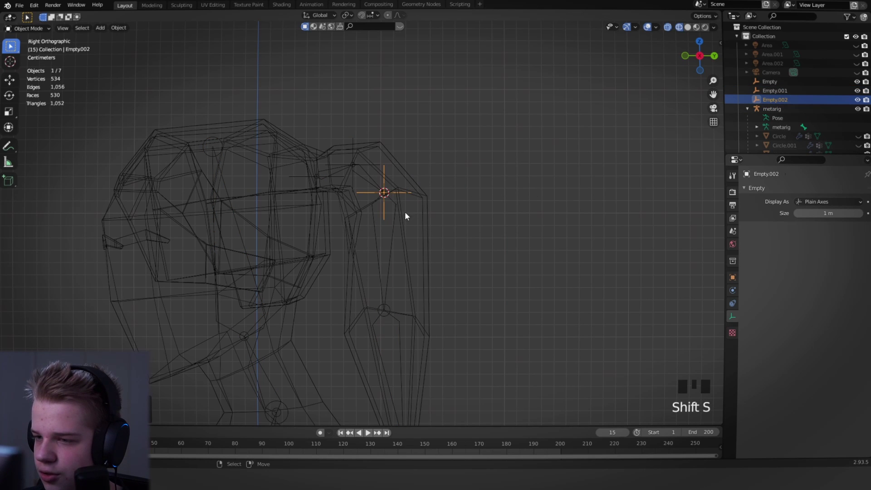
Duplicate another empty onto the fourth ponytail joint.
right_click(399, 220)
drag(418, 241, 408, 196)
key(Tab)
click(384, 229)
key(shift+s)
key(Tab)
drag(402, 255, 394, 203)
drag(394, 204, 394, 195)
right_click(391, 89)
key(shift+d)
key(shift+s)
Duplicate a final empty and snap it to the ponytail tip.
drag(426, 215, 403, 187)
right_click(402, 187)
key(Tab)
click(377, 315)
key(shift+s)
key(ctrl+z)
key(shift+s)
key(Tab)
right_click(395, 136)
right_click(397, 137)
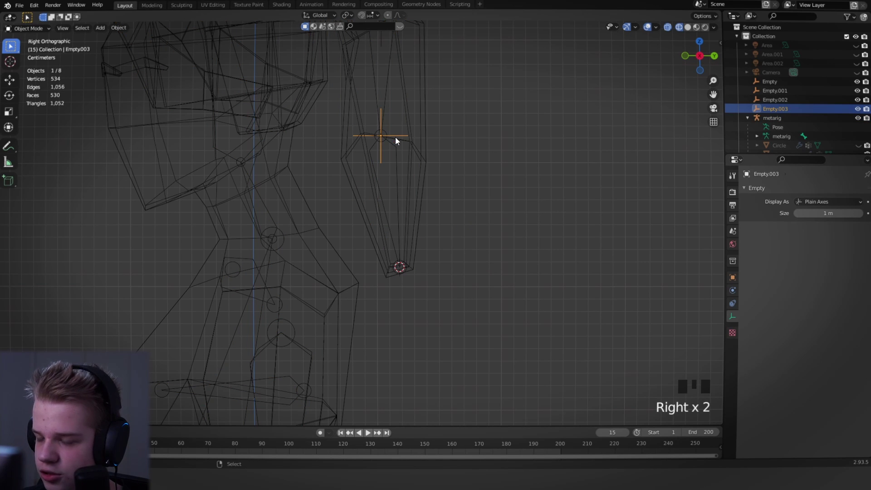
key(shift+d)
key(shift+s)
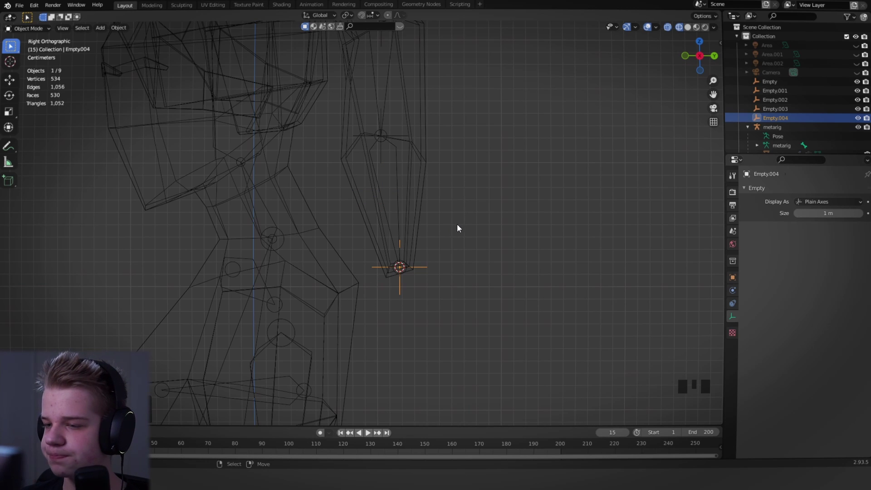
Delete the surplus empty left near the head.
scroll(down, 3)
drag(466, 228, 454, 216)
scroll(up, 3)
drag(460, 222, 400, 249)
scroll(down, 3)
drag(412, 261, 488, 203)
drag(405, 130, 420, 193)
scroll(up, 3)
right_click(313, 187)
right_click(307, 189)
key(x)
key(z)
Inspect the empty chain in wireframe from several angles and select the root joint.
scroll(down, 3)
key(z)
middle_click(355, 224)
scroll(up, 3)
key(z)
scroll(down, 3)
middle_click(472, 247)
key(z)
drag(395, 260, 365, 240)
scroll(up, 3)
drag(395, 158, 356, 136)
right_click(355, 136)
key(shift+a)
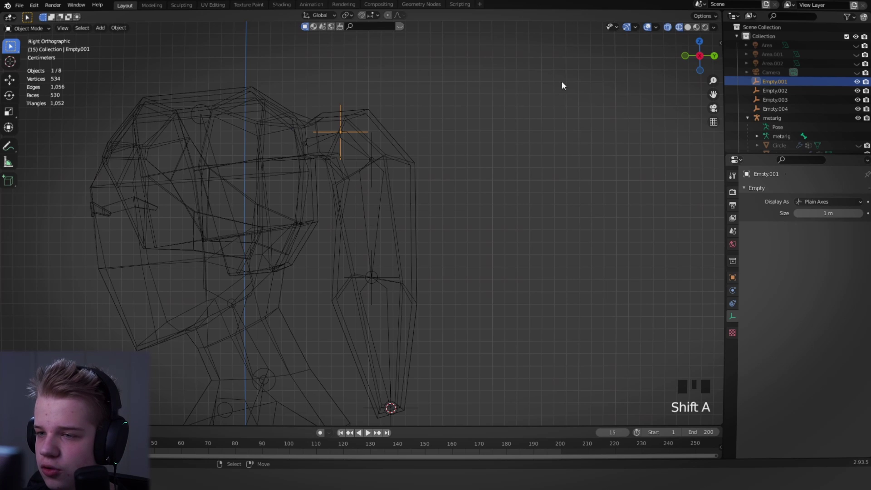
Snap the cursor to the hair root bone head and add a Plane mesh there.
key(shift+s)
key(shift+a)
right_click(319, 141)
key(Tab)
right_click(302, 142)
key(shift+s)
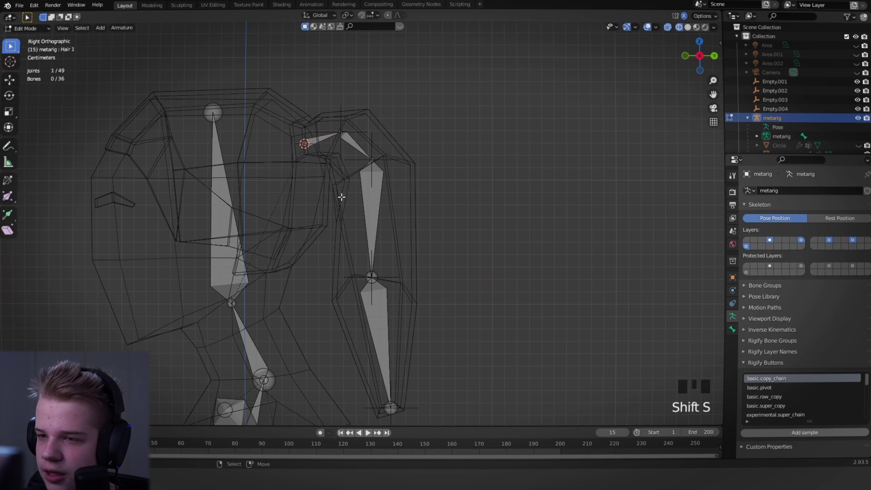
key(Tab)
key(shift+a)
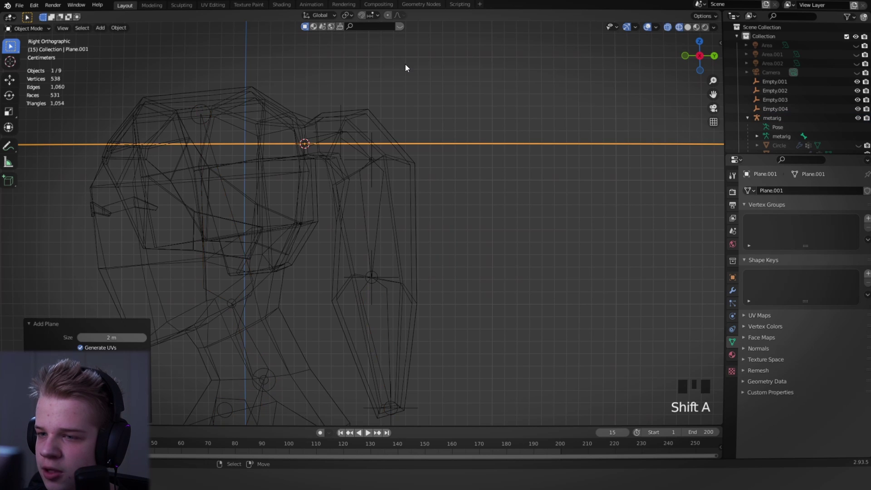
Merge the plane At Center into a single vertex at the root.
key(Tab)
scroll(down, 3)
middle_click(437, 190)
scroll(down, 3)
key(m)
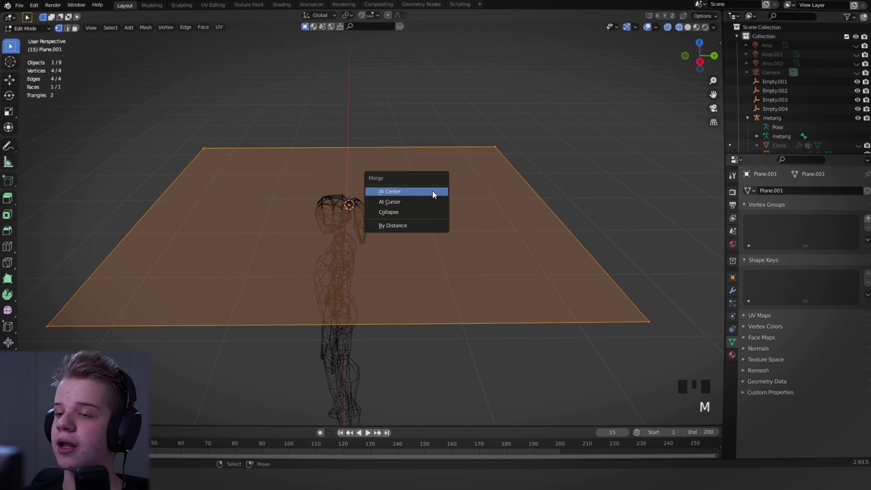
key(Down)
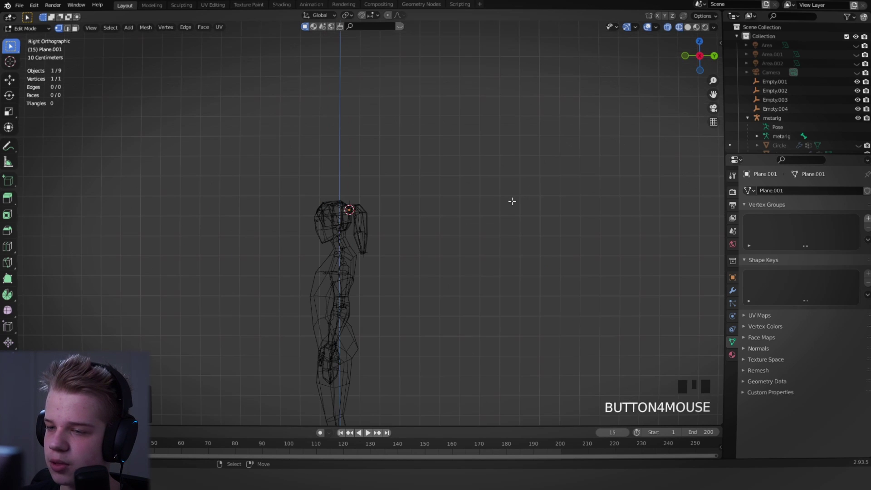
scroll(up, 3)
key(g)
scroll(up, 3)
drag(339, 181, 336, 204)
key(Tab)
Extrude the vertex to the next ponytail joint, snapped to its empty.
right_click(354, 174)
key(shift+s)
key(Tab)
right_click(285, 191)
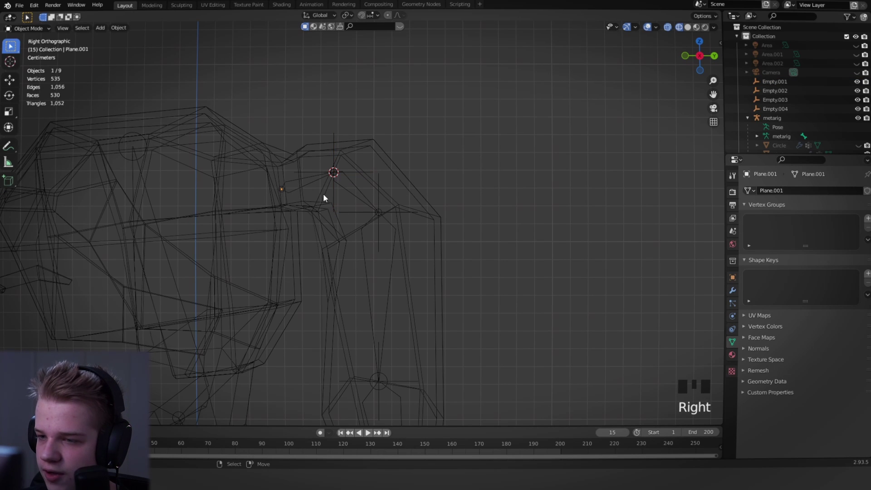
key(Tab)
key(e)
key(shift+s)
key(Tab)
Extrude the chain again to the following ponytail joint.
drag(360, 199, 357, 176)
right_click(358, 176)
right_click(361, 179)
key(Tab)
key(shift+s)
key(Tab)
right_click(291, 148)
key(Tab)
key(e)
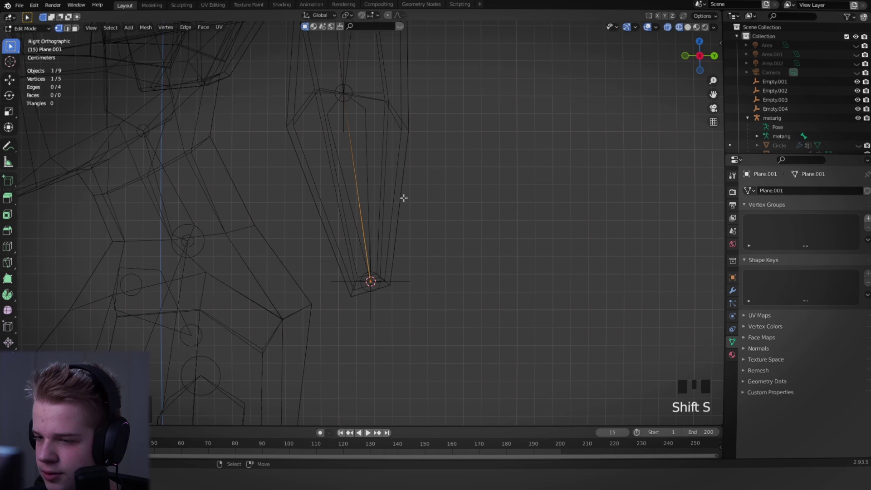
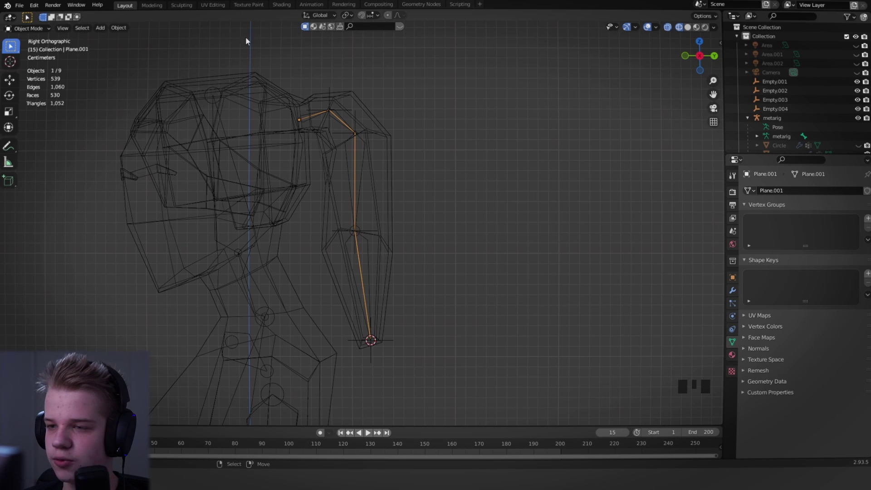
Show the Physics properties for the Plane.001 chain mesh.
click(739, 338)
click(735, 322)
click(737, 316)
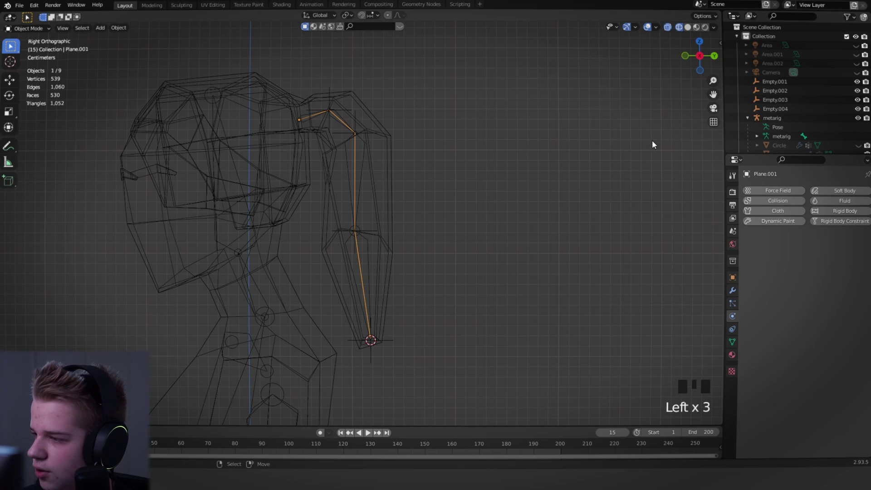
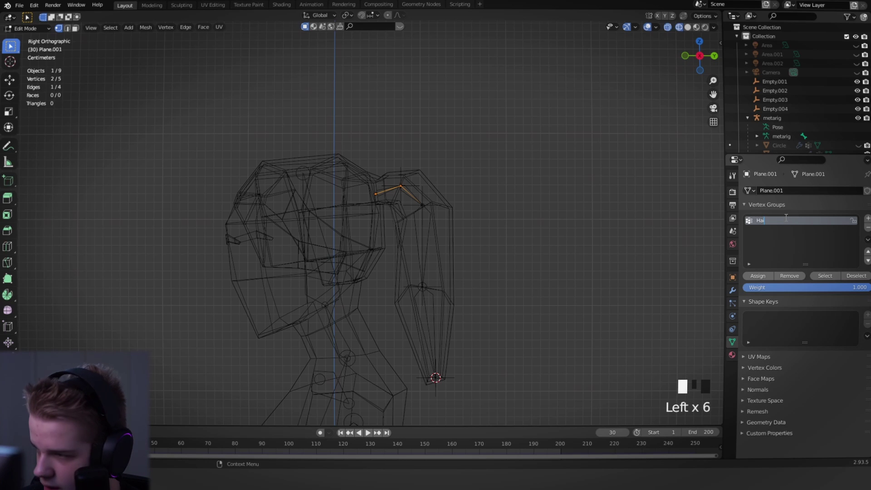
Adjust the cloth stiffness fields in the Physics panel, raising shear toward 13.7 and bending toward 215.5.
click(745, 312)
click(735, 300)
click(736, 313)
drag(800, 262, 749, 265)
scroll(down, 3)
drag(770, 286, 778, 317)
scroll(down, 3)
click(762, 263)
click(762, 264)
scroll(down, 3)
click(763, 353)
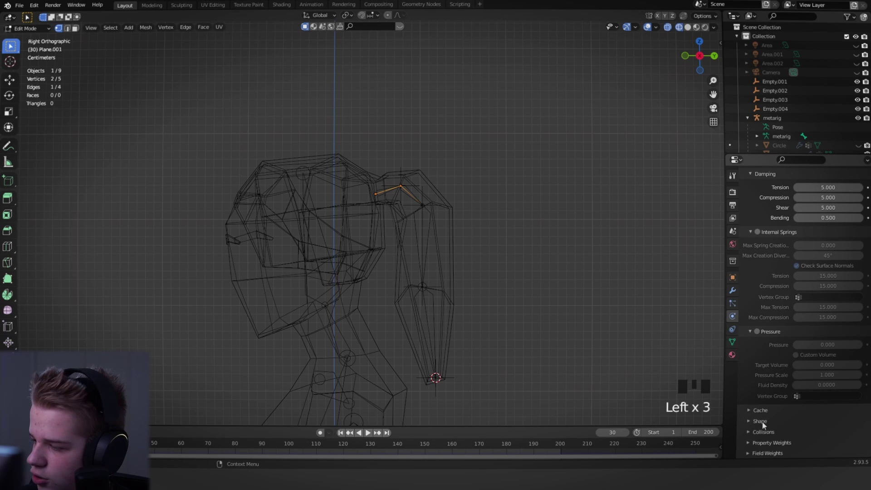
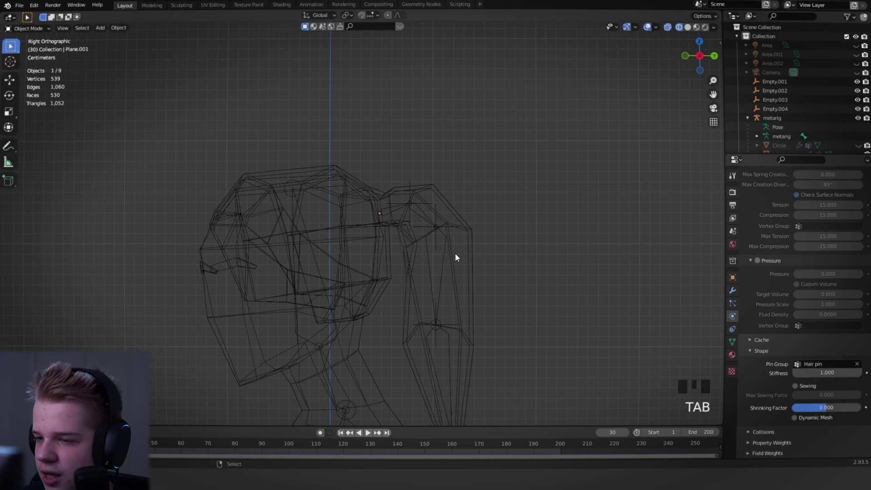
Rewind and play the animation to check how the stiffened ponytail chain hangs.
key(shift+Left)
key(space)
scroll(down, 3)
key(space)
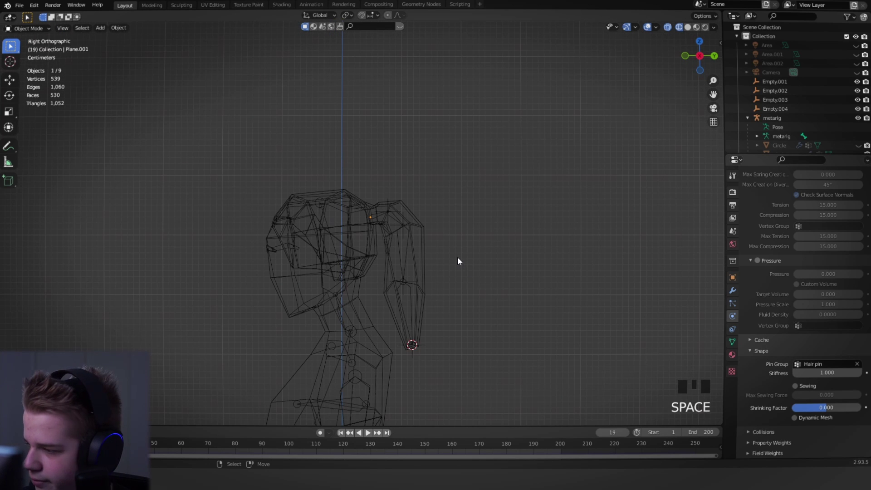
key(shift+Left)
drag(452, 226, 434, 214)
scroll(up, 3)
key(Tab)
drag(430, 182, 412, 242)
scroll(up, 3)
drag(730, 343, 566, 285)
key(Tab)
scroll(down, 3)
key(space)
scroll(down, 3)
key(alt+a)
scroll(up, 3)
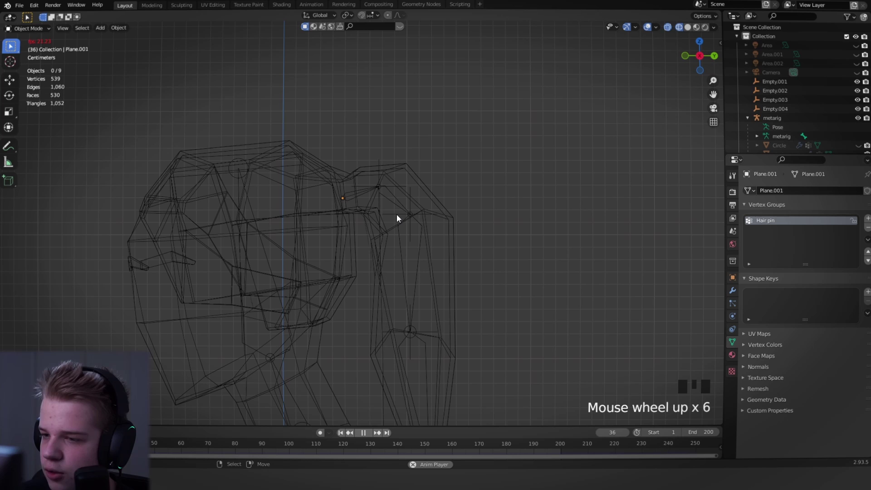
scroll(down, 3)
middle_click(370, 91)
right_click(394, 340)
scroll(down, 3)
Edit the cloth stiffness values again so shear is 13.7 and bending 215.5.
click(736, 292)
click(733, 307)
click(738, 318)
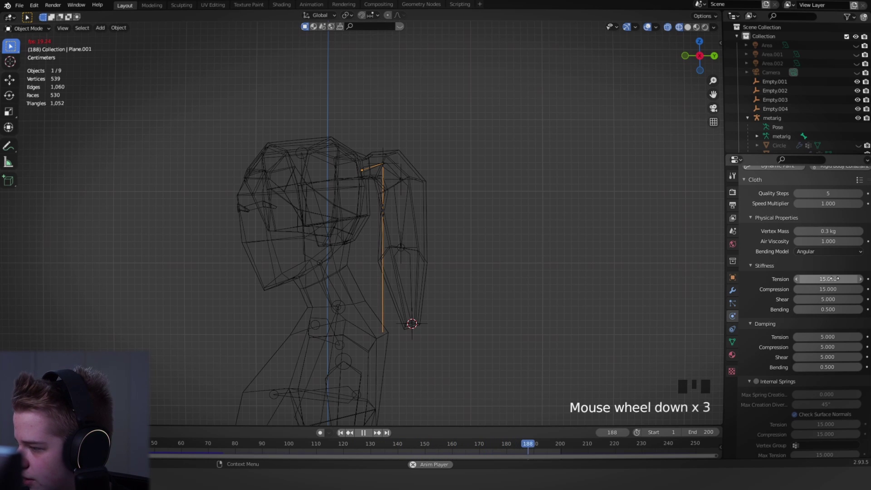
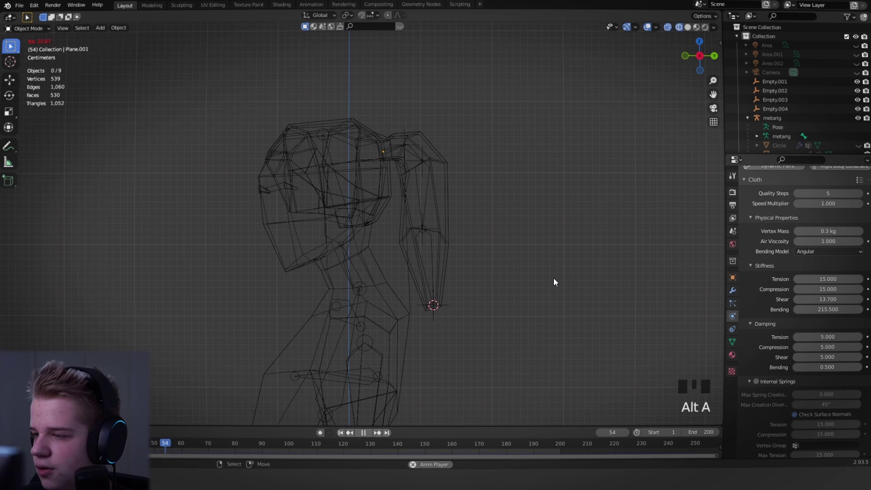
Stop playback, select the tip empty and inspect the ponytail mesh vertices in Edit Mode.
drag(468, 267, 410, 285)
key(space)
right_click(408, 285)
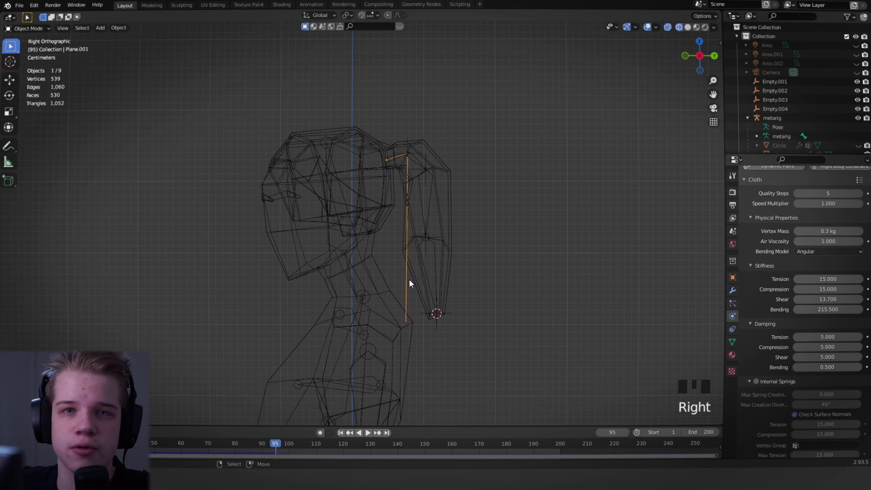
scroll(up, 3)
right_click(498, 248)
key(Tab)
key(g)
right_click(449, 298)
right_click(444, 298)
key(Tab)
key(alt+a)
key(1)
middle_click(511, 238)
scroll(down, 3)
middle_click(512, 300)
scroll(up, 3)
key(Tab)
Select Empty.004 with Plane.001 and enter Edit Mode to pick the bottom vertex.
right_click(395, 295)
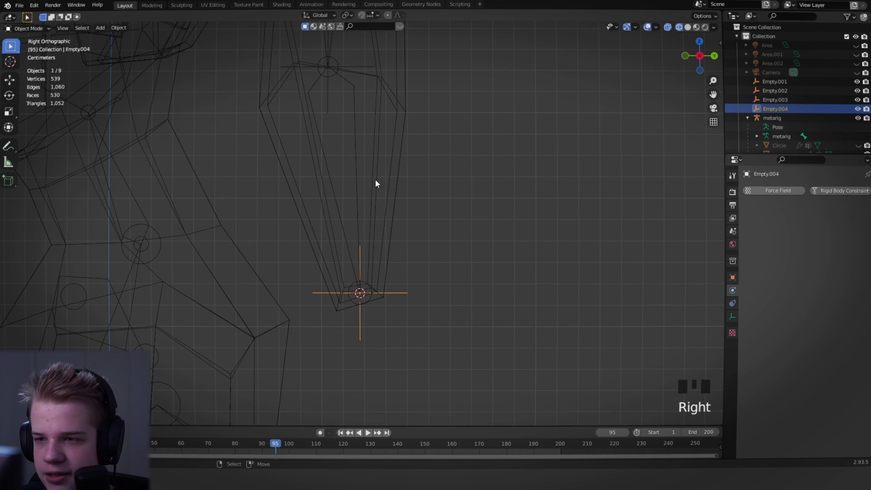
drag(357, 215, 343, 175)
right_click(343, 175)
right_click(327, 186)
scroll(down, 3)
key(shift+Left)
right_click(355, 208)
scroll(up, 3)
right_click(408, 341)
key(Tab)
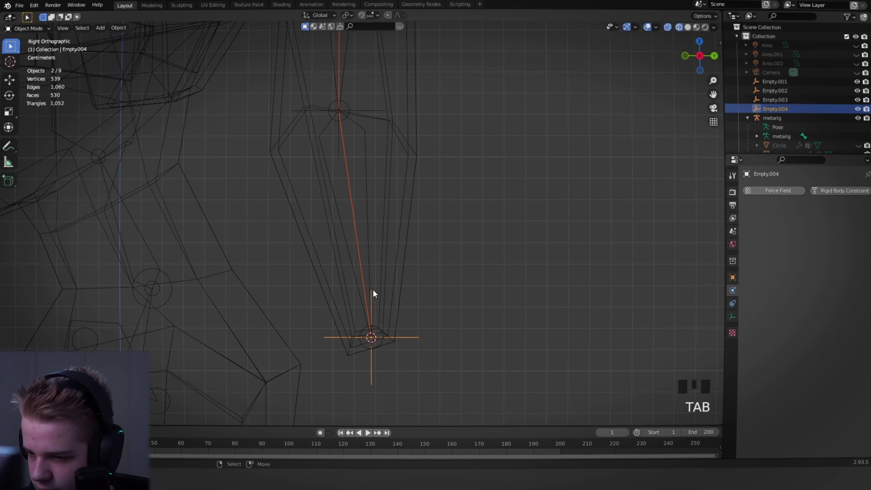
key(alt+a)
right_click(408, 341)
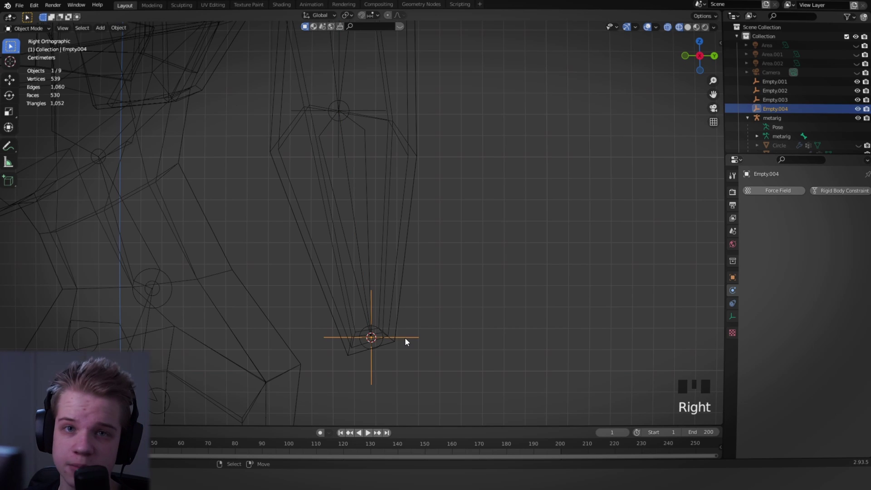
right_click(352, 182)
key(Tab)
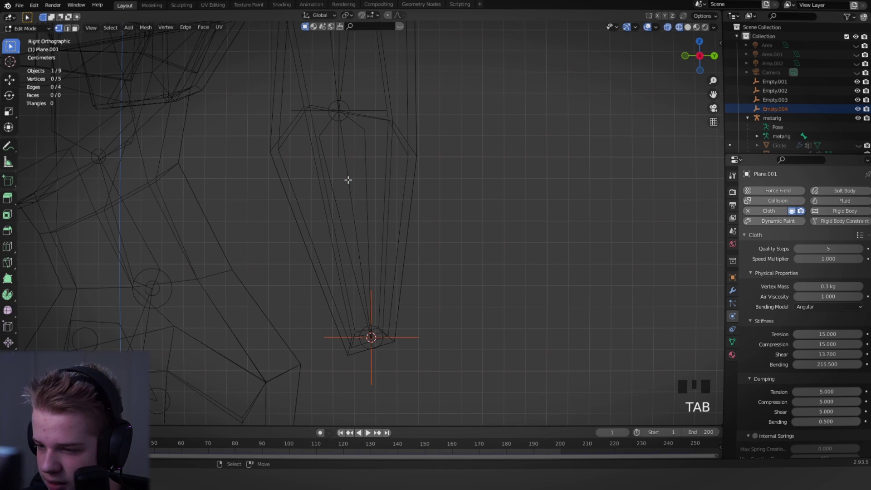
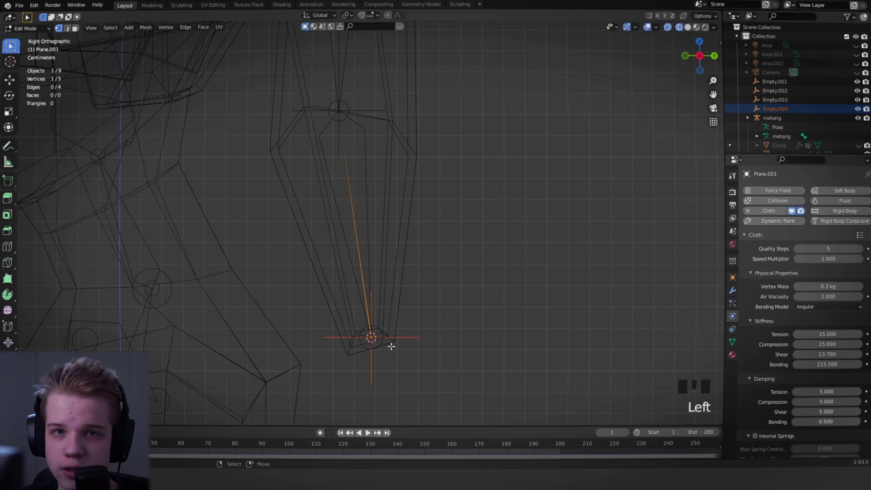
Make Empty.004 a vertex parent of the tip vertex and play the animation to test it.
key(ctrl+p)
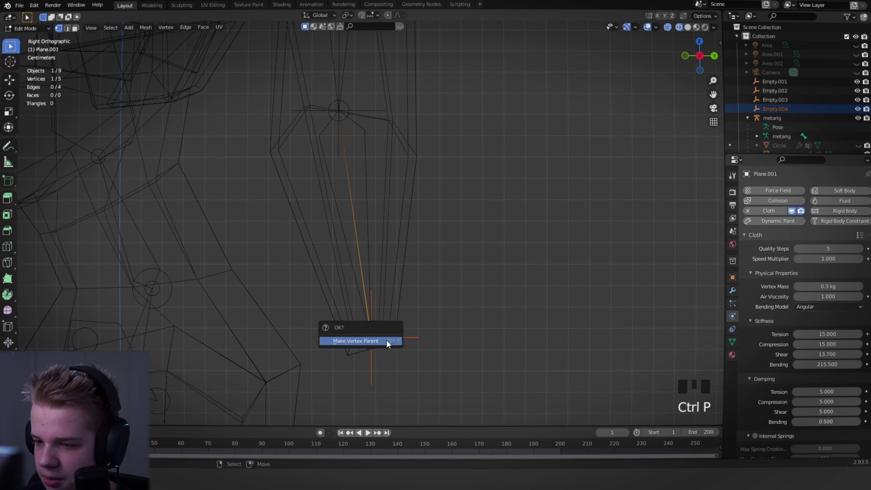
scroll(down, 3)
key(ctrl+Tab)
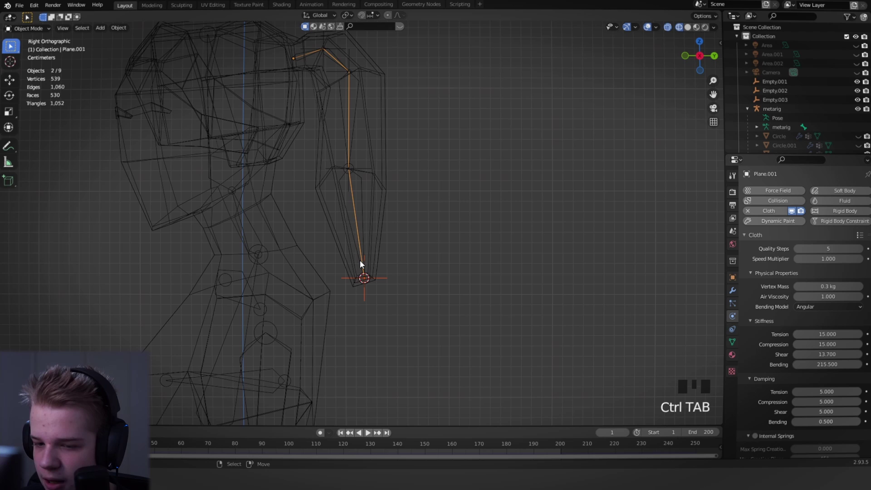
key(space)
key(alt+a)
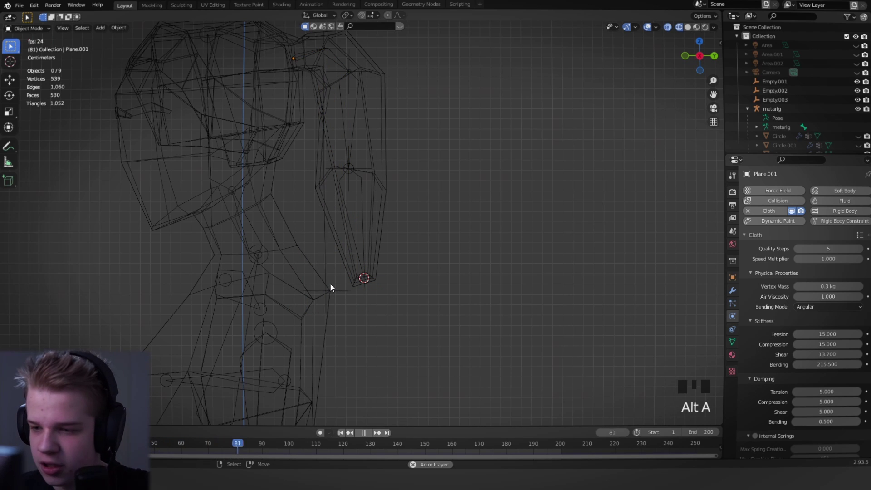
key(space)
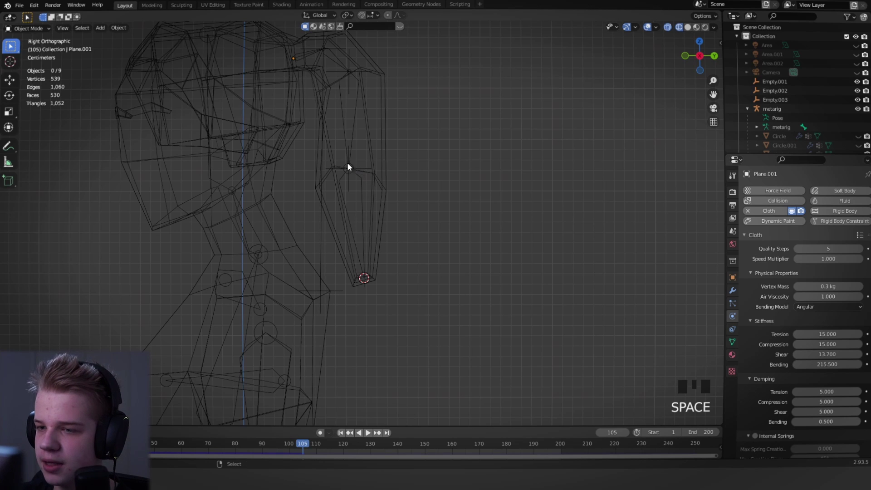
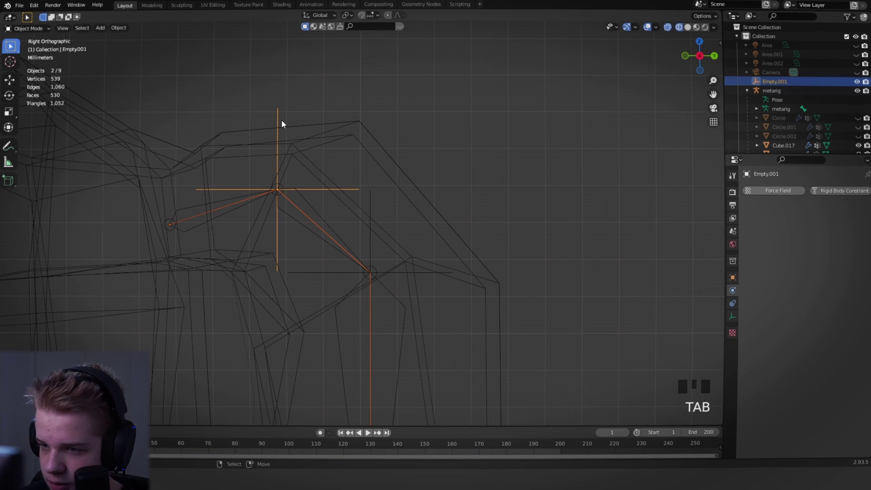
Vertex-parent Empty.001 to the top vertex of the Plane.001 ponytail chain.
right_click(274, 150)
key(ctrl+z)
right_click(290, 199)
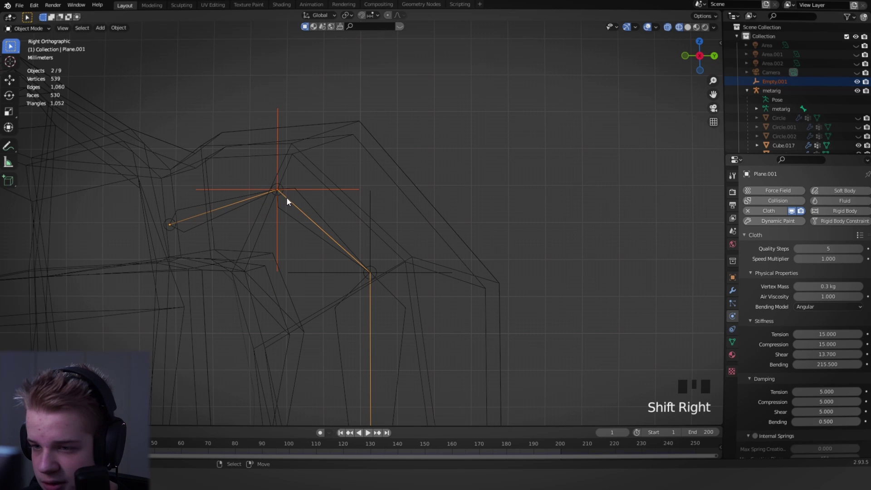
key(Tab)
click(247, 203)
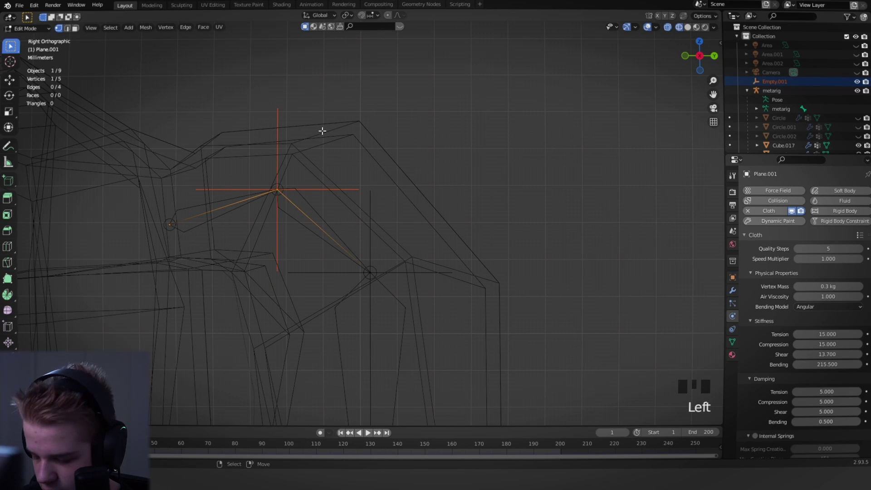
key(ctrl+p)
key(ctrl+Tab)
Play the animation to confirm Empty.001 follows the ponytail chain.
scroll(down, 3)
drag(382, 254, 389, 198)
key(space)
scroll(down, 3)
key(alt+a)
scroll(up, 3)
drag(375, 252, 377, 240)
key(space)
Select the metarig, switch to Pose Mode and select the Hair 2 bone.
right_click(368, 201)
drag(383, 188, 400, 260)
key(ctrl+Tab)
key(a)
scroll(up, 3)
key(alt+a)
scroll(down, 3)
right_click(379, 172)
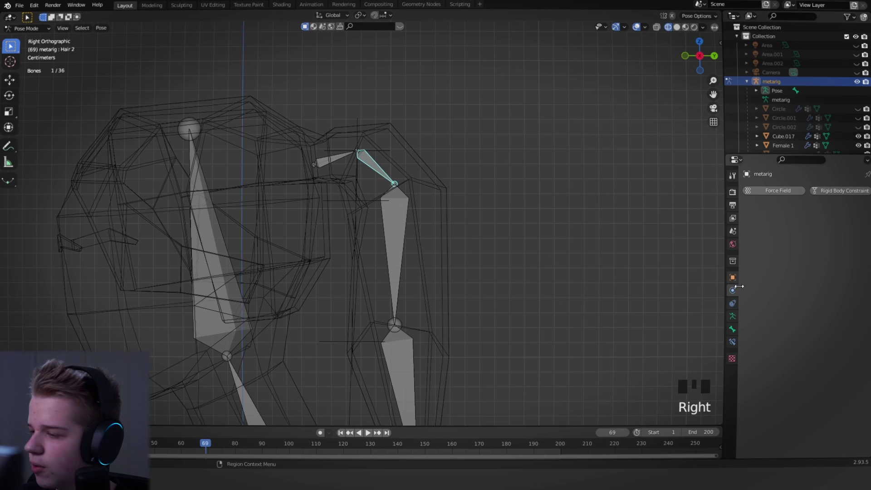
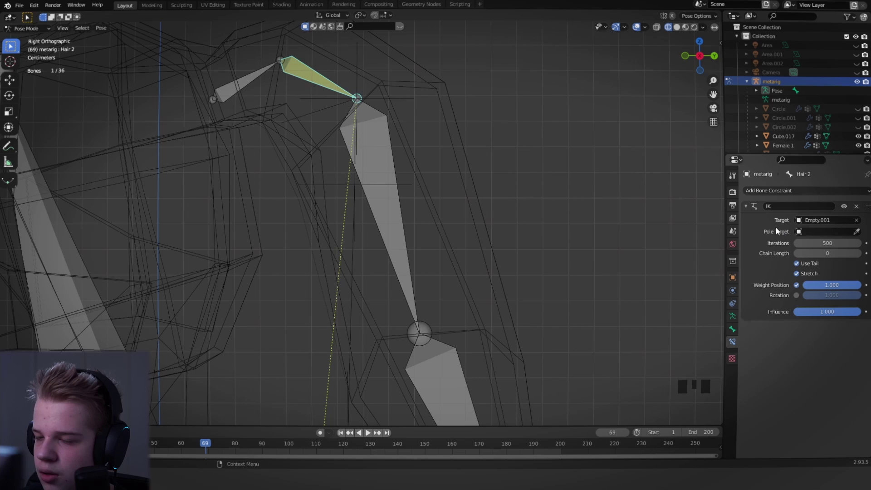
Set the hair bones' IK chain lengths, Hair 4 to 1 and Hair 2 raised to 3 bones.
scroll(down, 3)
drag(862, 253, 759, 265)
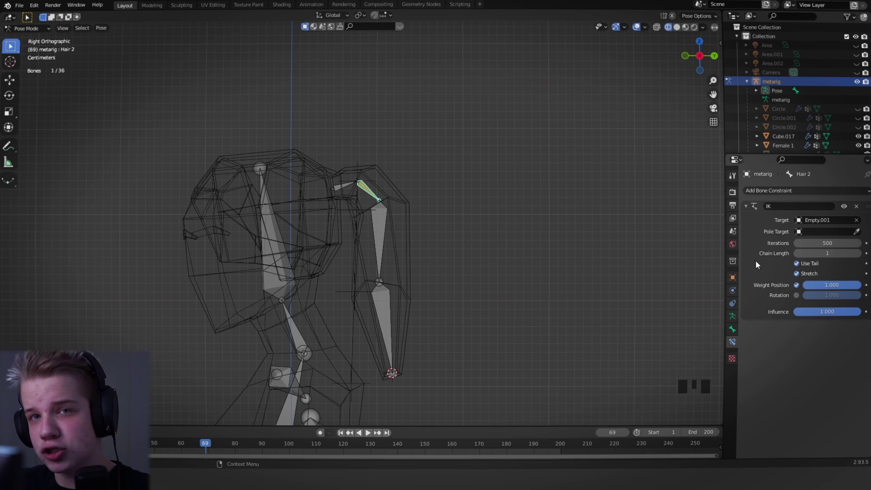
scroll(up, 3)
drag(360, 100, 860, 257)
drag(859, 258, 782, 273)
drag(862, 258, 295, 145)
right_click(292, 152)
right_click(333, 139)
click(861, 256)
scroll(down, 3)
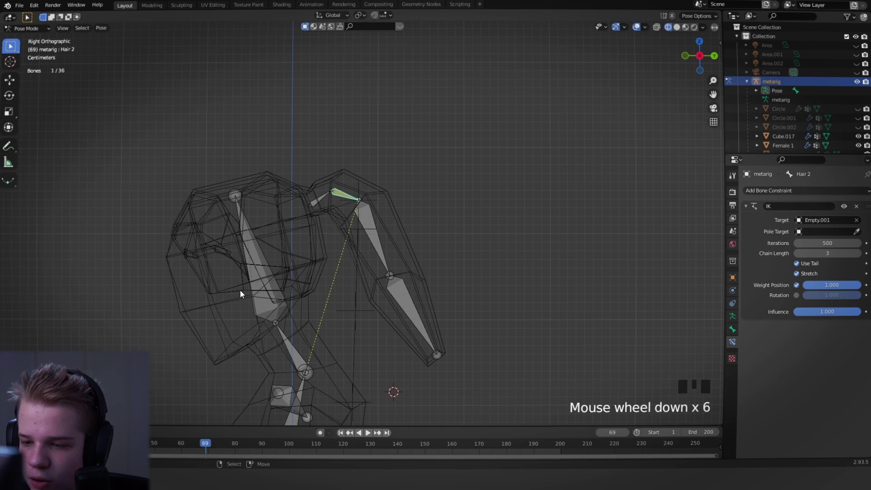
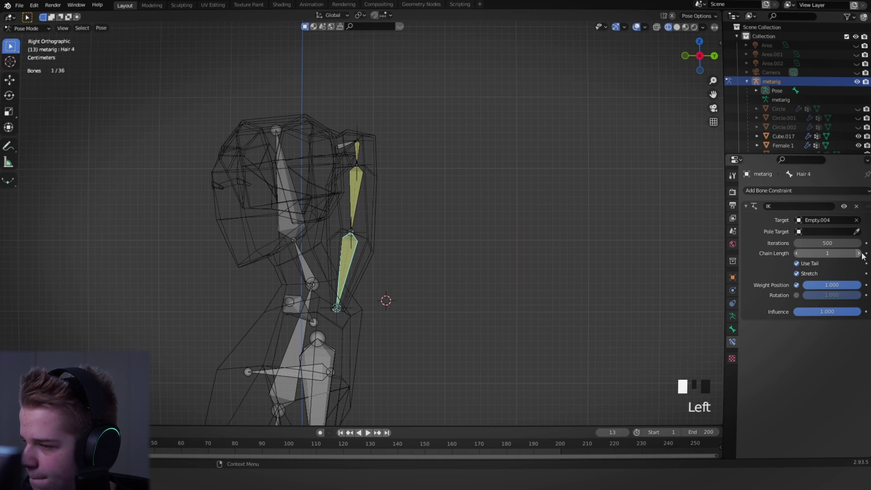
Rewind and play the animation while orbiting to watch the rigged ponytail.
scroll(up, 3)
scroll(down, 3)
key(shift+Left)
key(alt+a)
key(space)
scroll(down, 3)
drag(475, 215, 355, 224)
scroll(up, 3)
drag(346, 223, 276, 217)
scroll(down, 3)
drag(327, 185, 365, 243)
scroll(down, 3)
Grab and move the spine bone during playback to test the ponytail following the body.
right_click(328, 315)
key(g)
right_click(330, 334)
key(g)
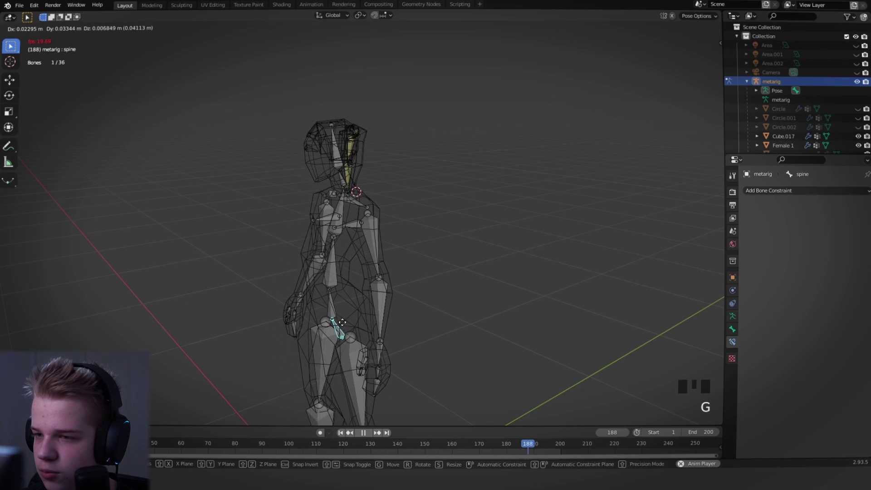
drag(402, 306, 336, 298)
scroll(up, 3)
drag(436, 291, 425, 288)
key(space)
Leave Pose Mode, select Plane.001 and return to editing its vertex chain.
scroll(up, 3)
key(ctrl+Tab)
scroll(up, 3)
right_click(304, 256)
scroll(down, 3)
key(Tab)
middle_click(359, 268)
scroll(up, 3)
key(alt+a)
click(268, 221)
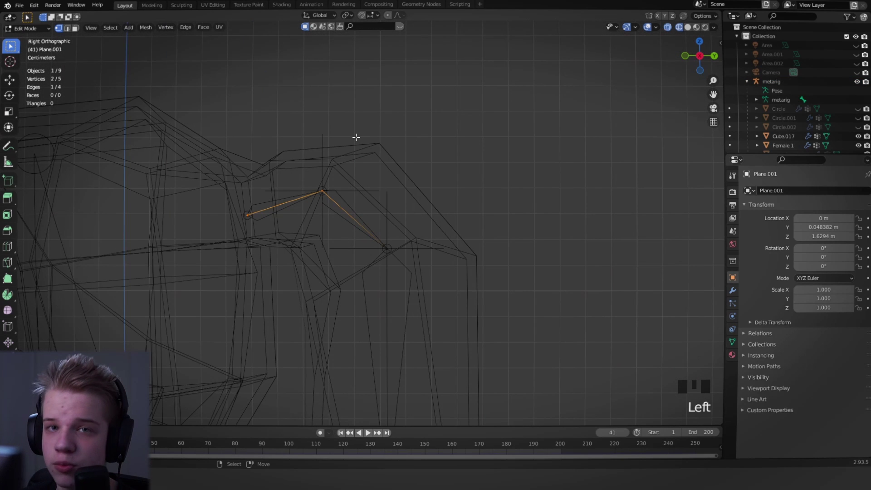
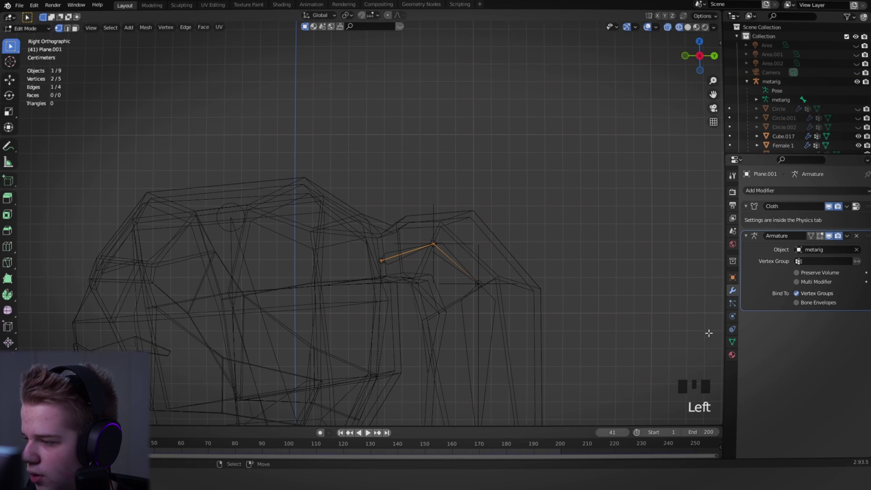
Add an Armature modifier to the ponytail cloth mesh with the metarig as its Object.
click(732, 345)
scroll(up, 3)
drag(857, 258, 798, 244)
scroll(down, 3)
click(775, 238)
click(769, 277)
scroll(down, 3)
In Pose Mode, select head bone spine.006 and rotate it to test the ponytail.
key(Tab)
scroll(up, 3)
right_click(294, 240)
right_click(296, 250)
key(ctrl+Tab)
right_click(299, 255)
scroll(down, 3)
key(space)
key(space)
key(r)
scroll(up, 3)
key(r)
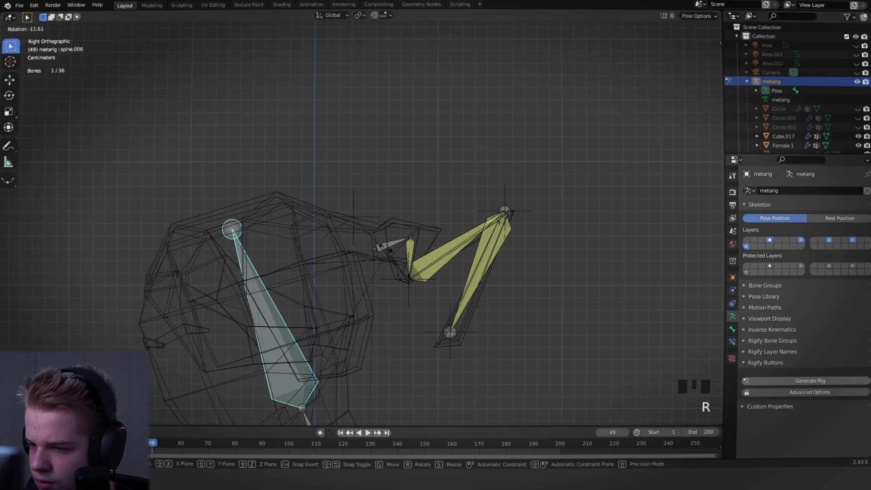
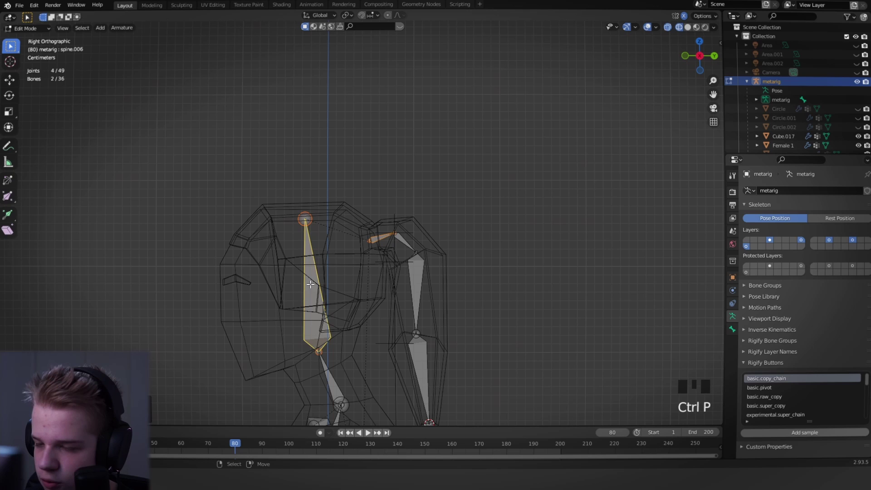
Back in Object Mode, move the whole metarig with playback running so the ponytail swings behind the head.
key(alt+a)
key(ctrl+Tab)
scroll(down, 3)
right_click(321, 299)
key(r)
key(g)
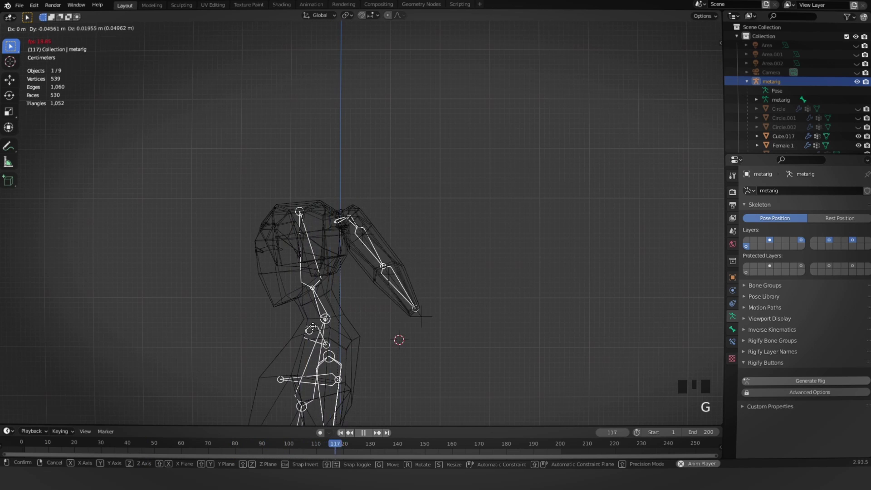